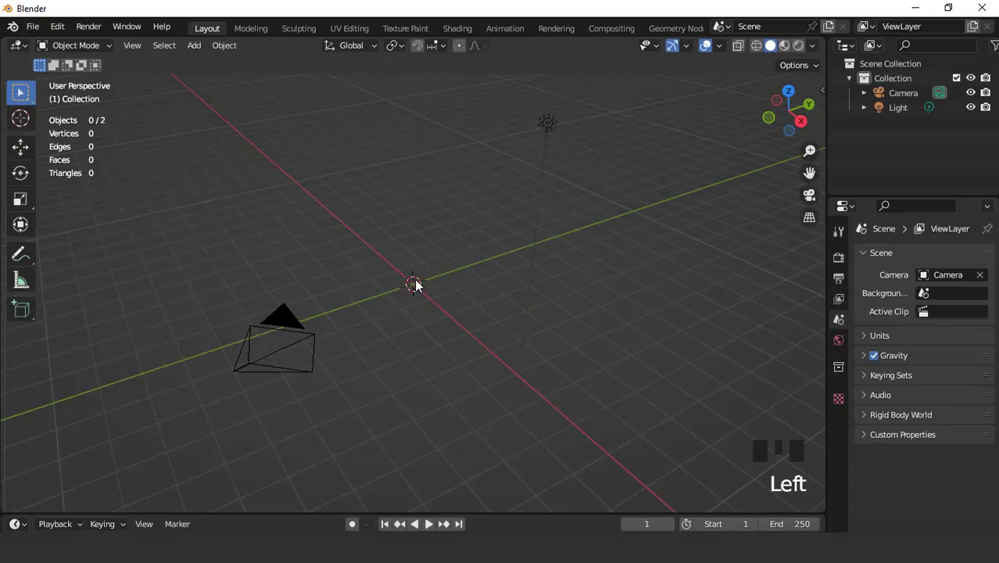
# Step: Frame the empty scene ready for modelling
pyautogui.moveTo(202, 53); pyautogui.dragTo(429, 304)
pyautogui.scroll(3)
pyautogui.moveTo(65, 507); pyautogui.dragTo(512, 309)
pyautogui.scroll(3)
# Step: Add a 16-sided circle mesh and fill it with a face in Edit Mode
pyautogui.press('Tab')
pyautogui.press('3')
pyautogui.press('KP_1')
pyautogui.scroll(3)
# Step: Extrude the disc into a slab, inset its top and extrude a tapered flare
pyautogui.press('e')
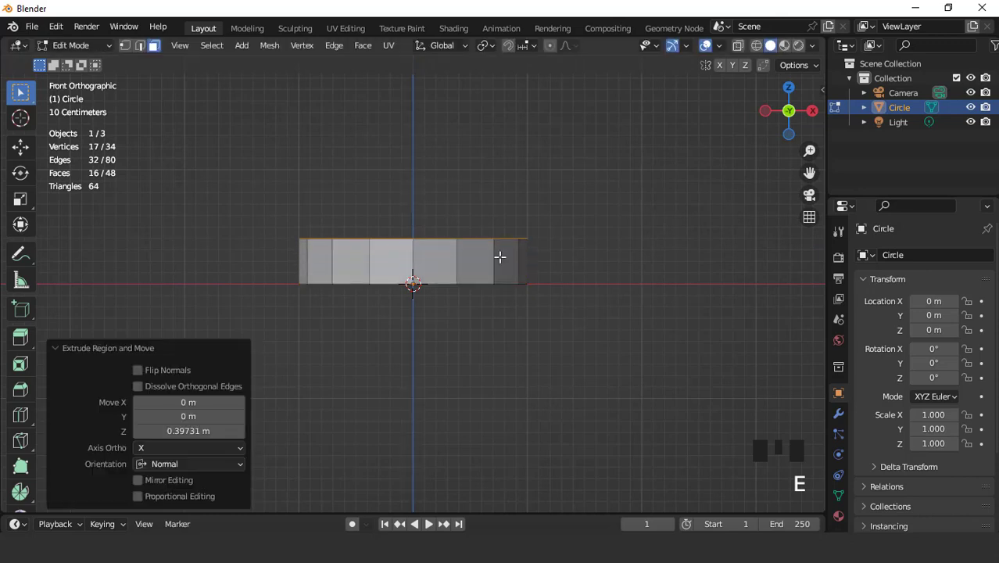
pyautogui.press('g')
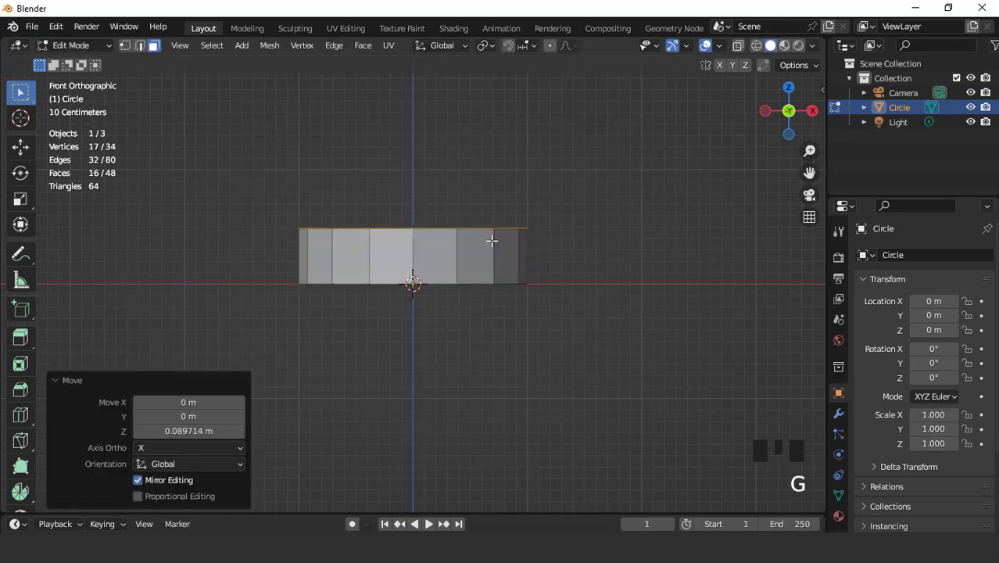
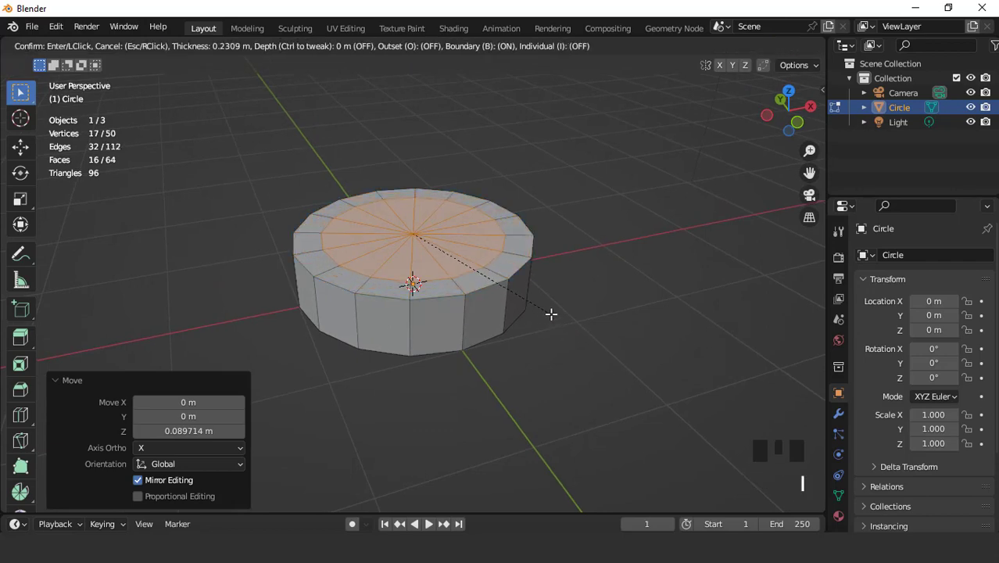
pyautogui.press('KP_1')
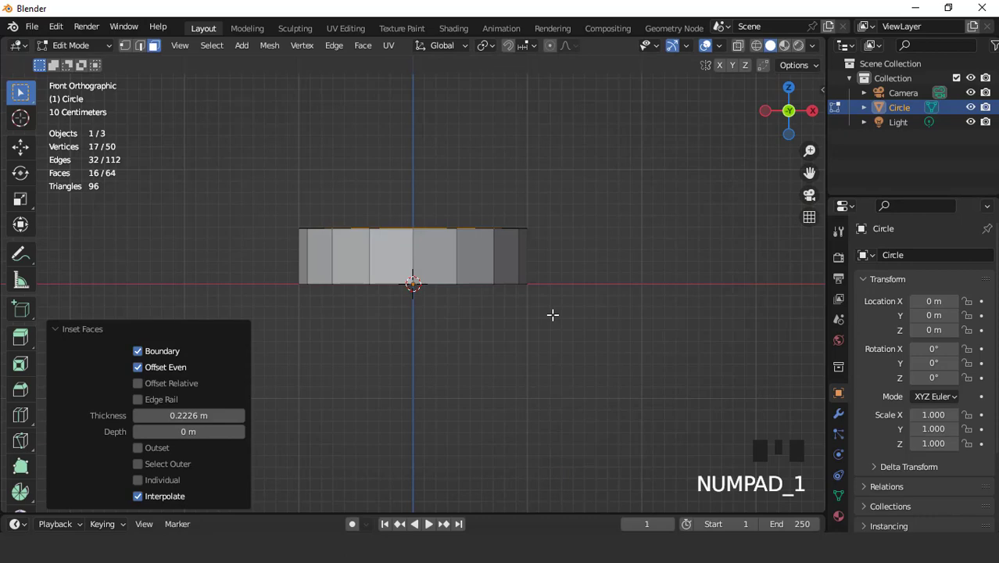
pyautogui.press('e')
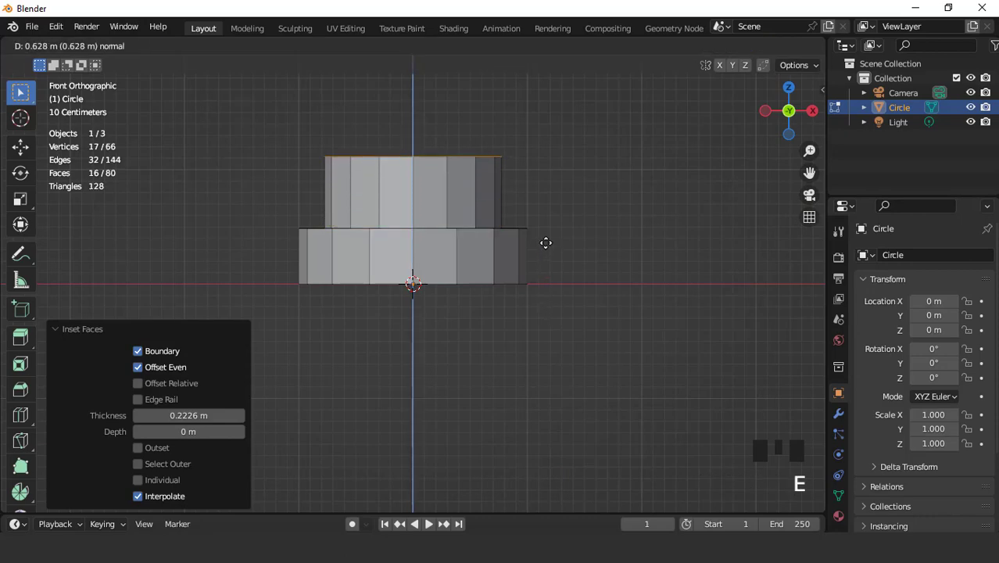
pyautogui.press('s')
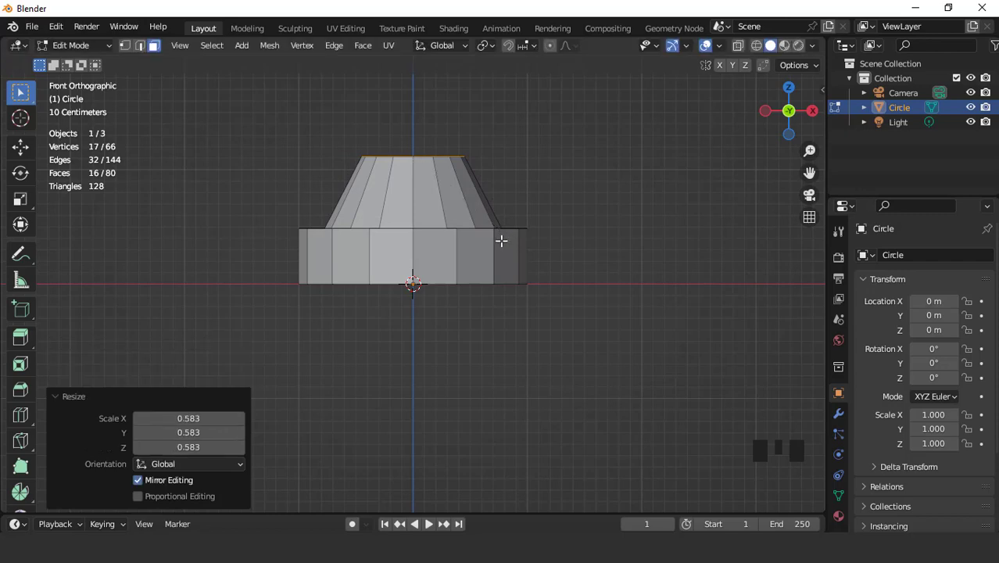
# Step: Widen a thin ring above the flare, raise it and inset its top for the shaft
pyautogui.press('e')
pyautogui.press('s')
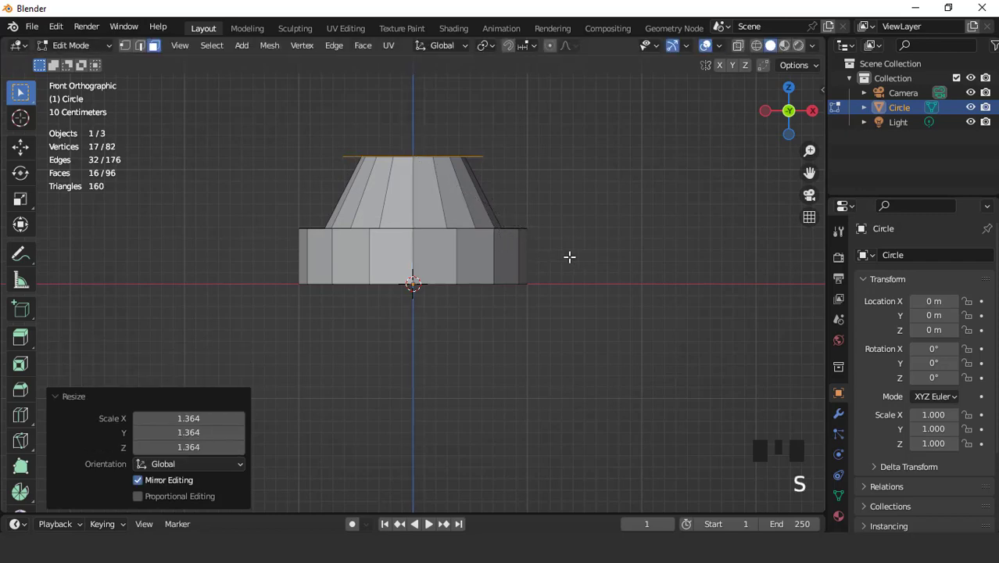
pyautogui.press('e')
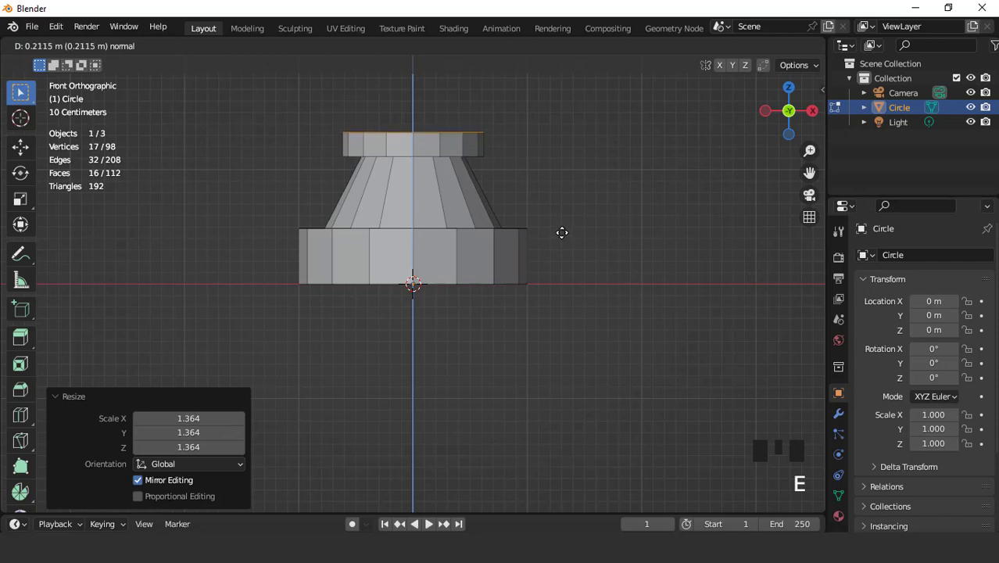
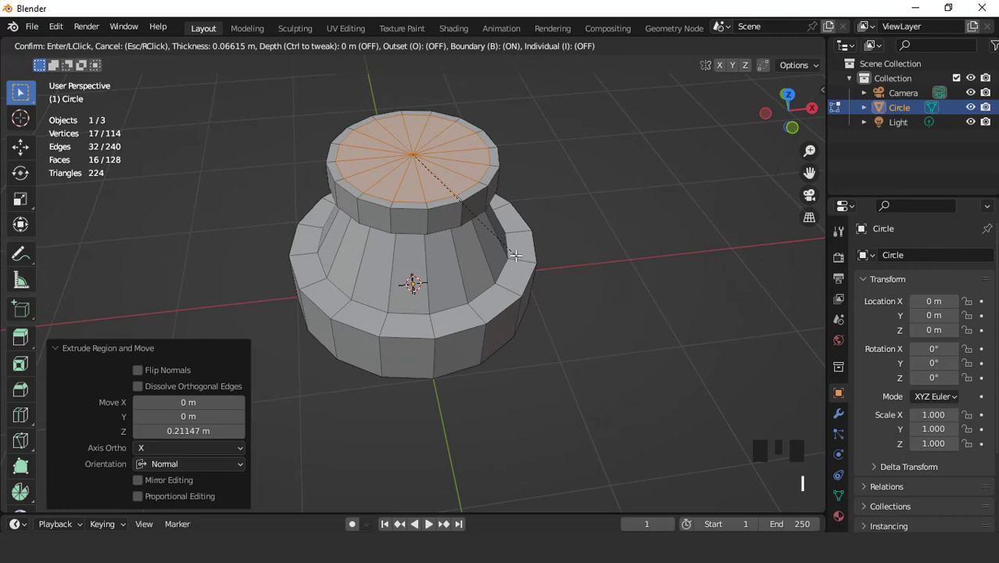
pyautogui.scroll(-3)
pyautogui.press('KP_1')
pyautogui.scroll(-3)
# Step: Extrude the tall shaft, delete its top cap and lower the whole mesh below the origin
pyautogui.press('e')
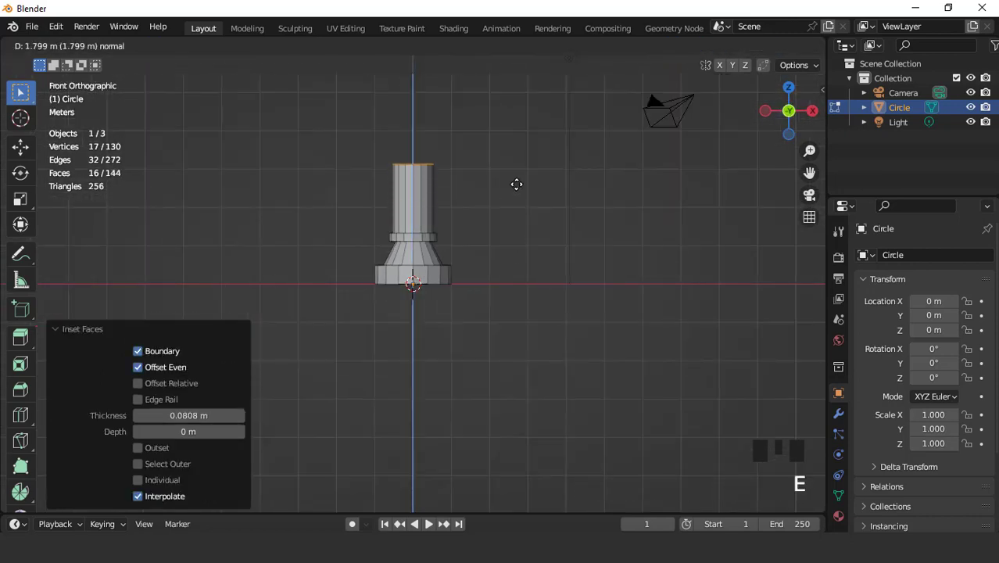
pyautogui.press('x')
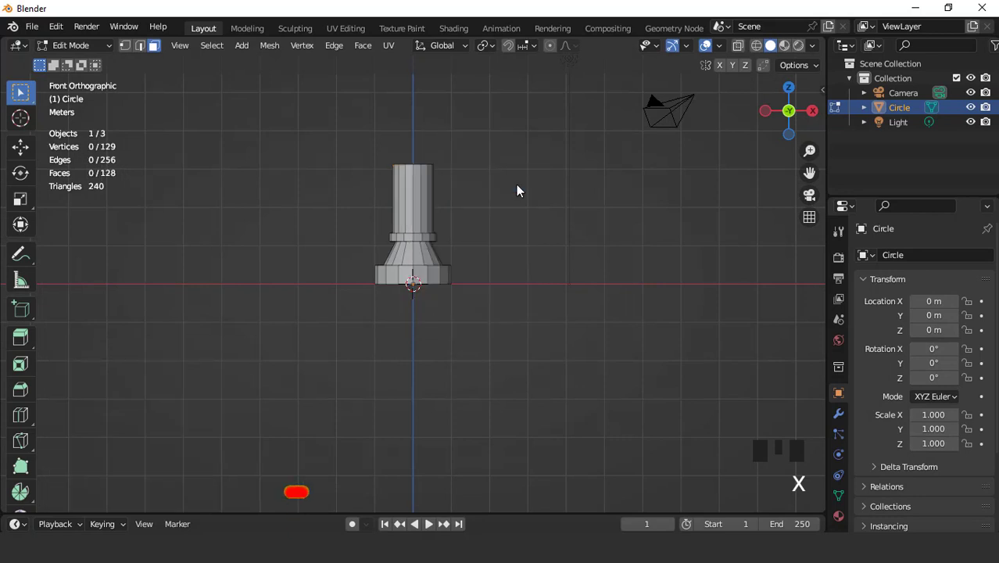
pyautogui.press('a')
pyautogui.press('g')
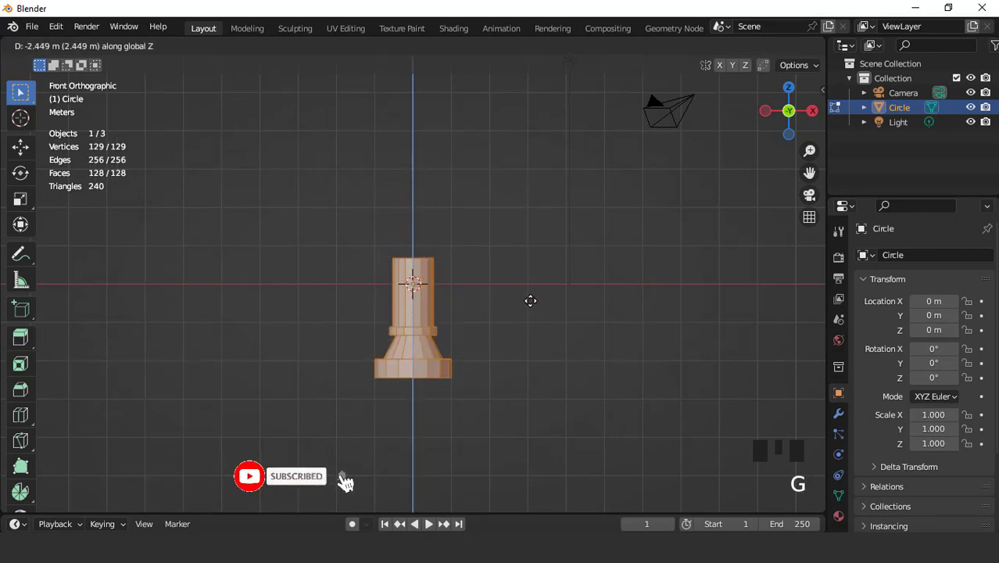
pyautogui.press('Tab')
pyautogui.click(838, 423)
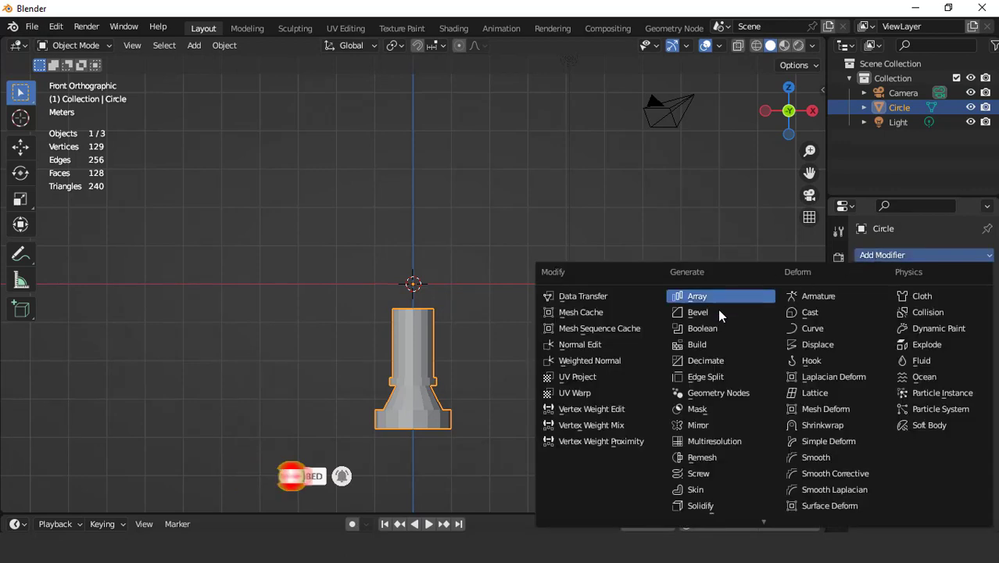
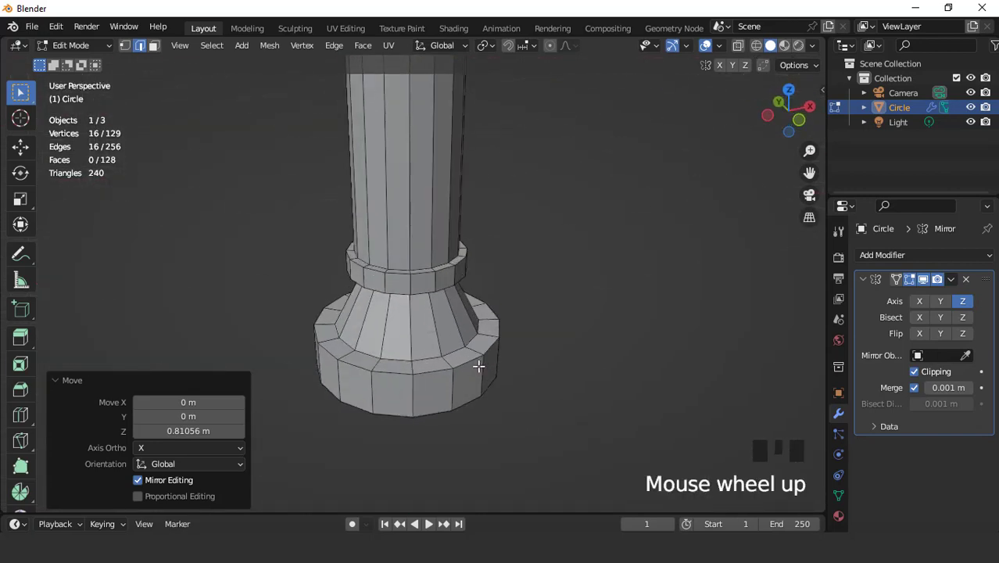
# Step: Add two edge loops around the base slab and spread them apart vertically
pyautogui.press('ctrl+r')
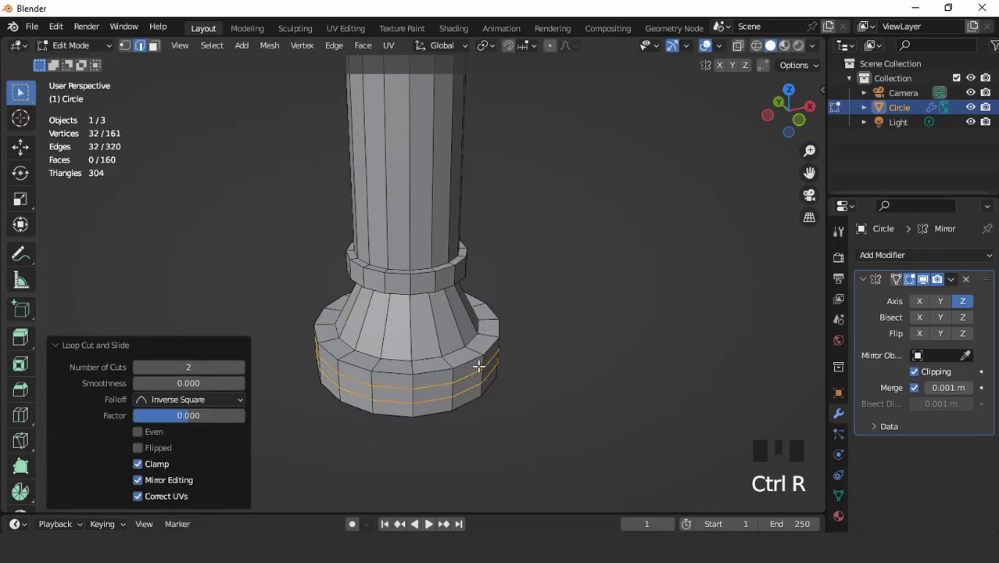
pyautogui.press('KP_1')
pyautogui.press('s')
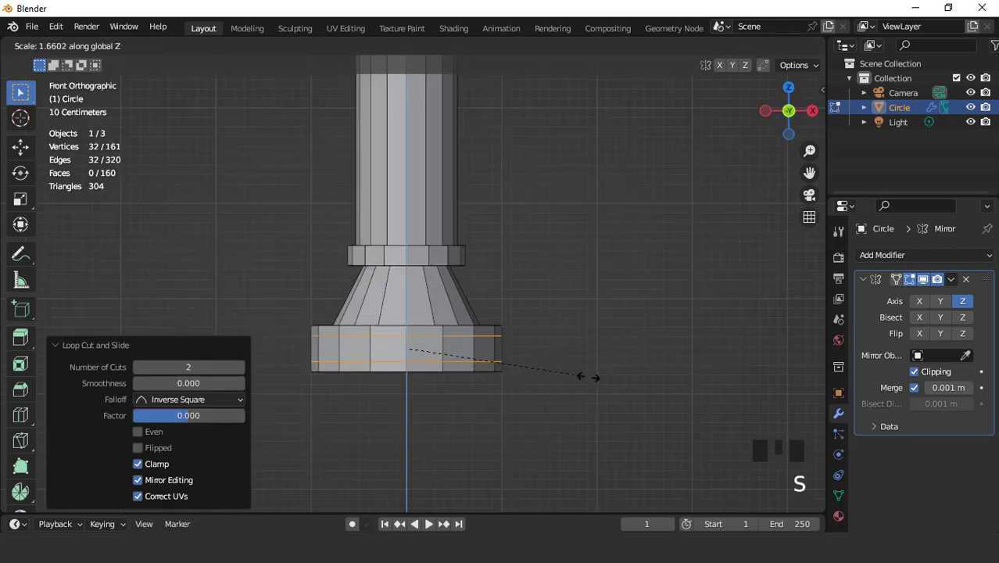
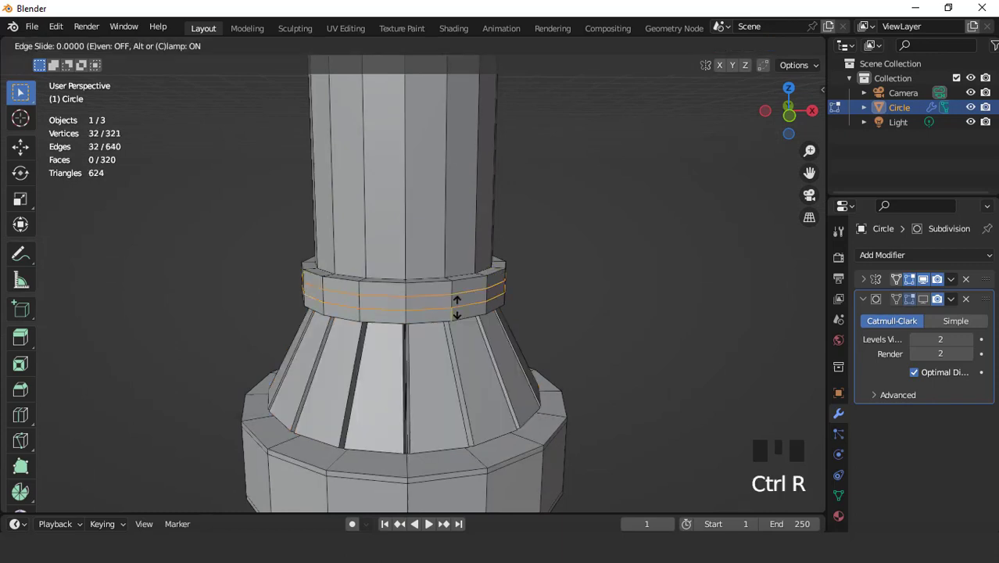
# Step: Spread the ring's loops vertically and add an edge loop across the flare
pyautogui.press('s')
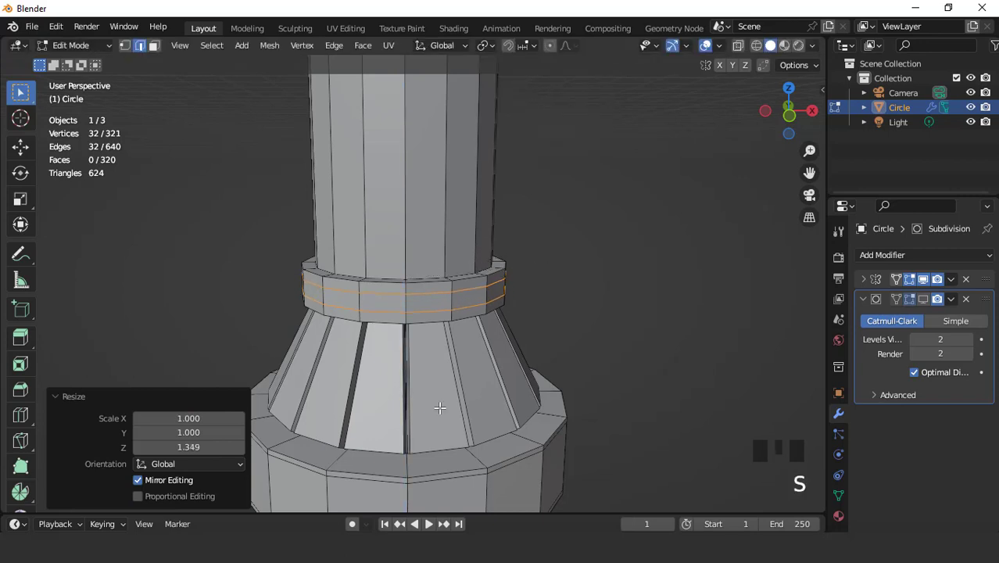
pyautogui.press('KP_1')
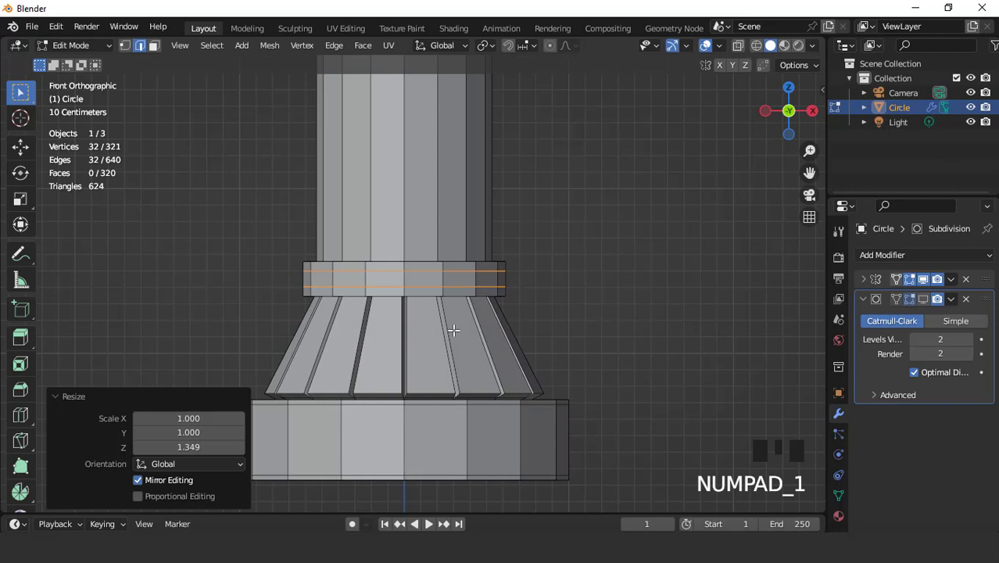
pyautogui.press('ctrl+r')
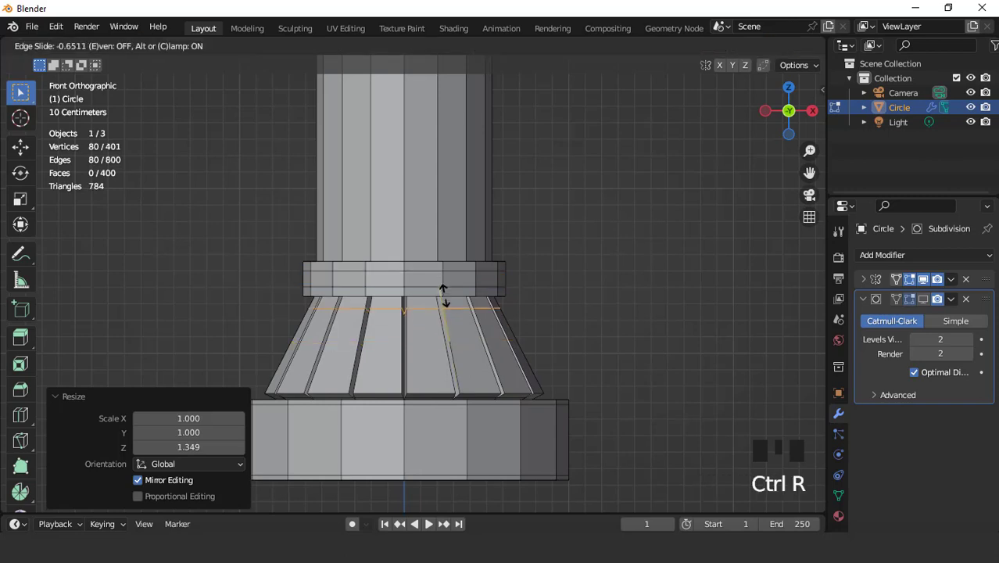
pyautogui.click(922, 307)
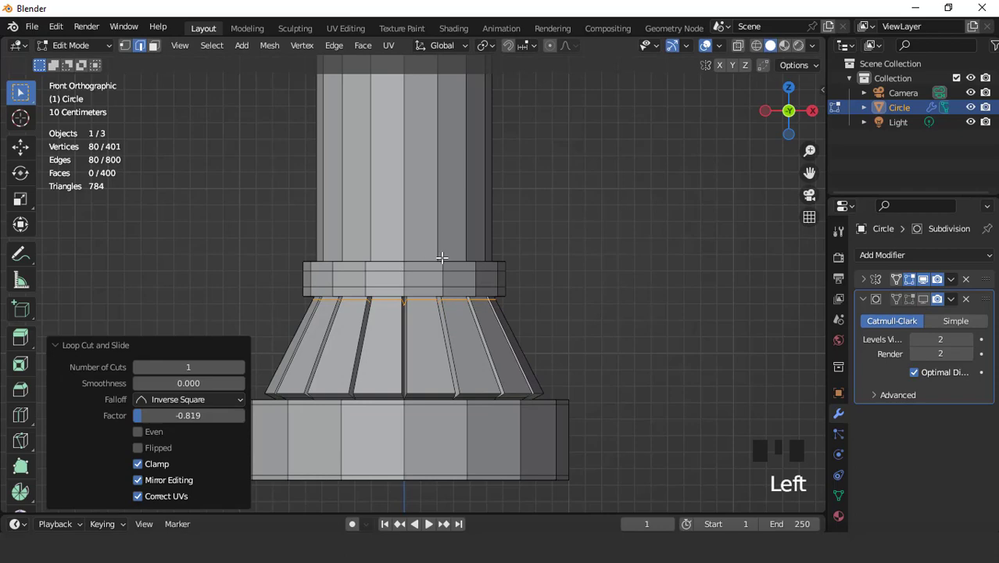
pyautogui.scroll(-3)
pyautogui.scroll(3)
# Step: Place another loop cut centred across the flared base
pyautogui.press('Tab')
pyautogui.click(935, 301)
pyautogui.scroll(3)
pyautogui.press('Tab')
pyautogui.press('ctrl+r')
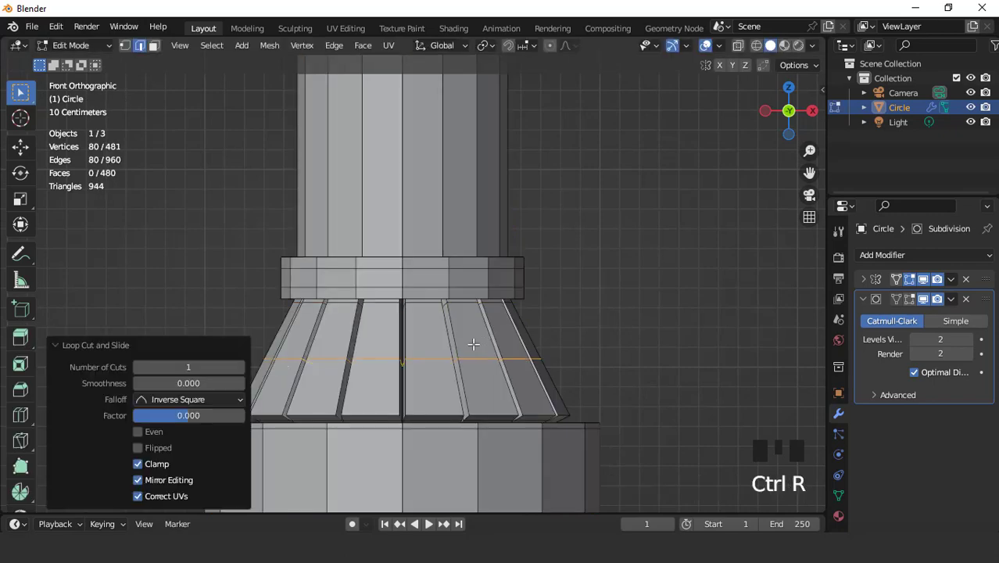
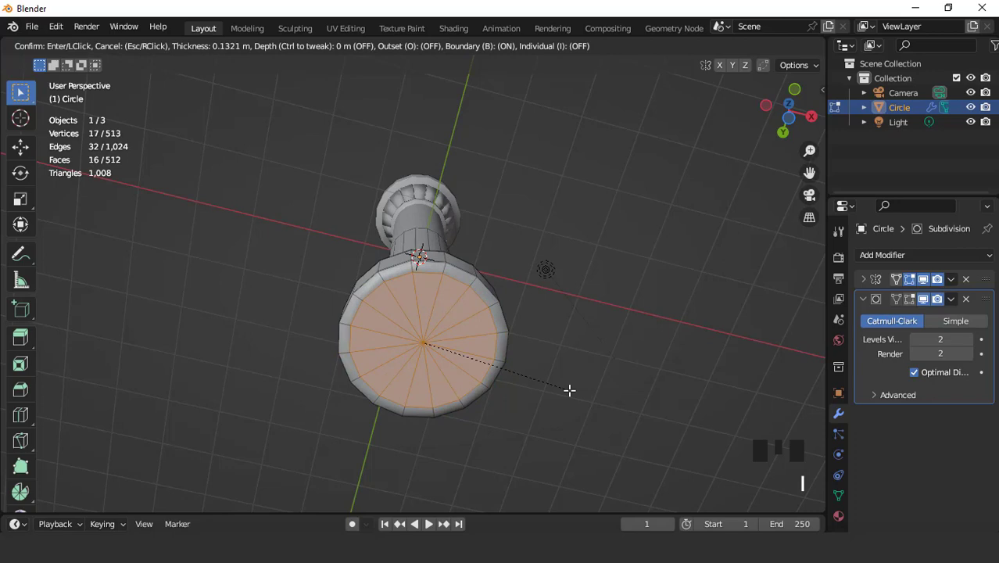
# Step: Confirm the end-cap inset and inspect the smoothed pillar from several angles
pyautogui.press('Tab')
pyautogui.scroll(-3)
pyautogui.moveTo(392, 330); pyautogui.dragTo(399, 388)
pyautogui.press('KP_1')
pyautogui.moveTo(438, 343); pyautogui.dragTo(444, 290)
pyautogui.scroll(3)
pyautogui.press('Tab')
pyautogui.press('Tab')
# Step: Apply the Mirror modifier as real geometry and return to editing the mesh
pyautogui.scroll(-3)
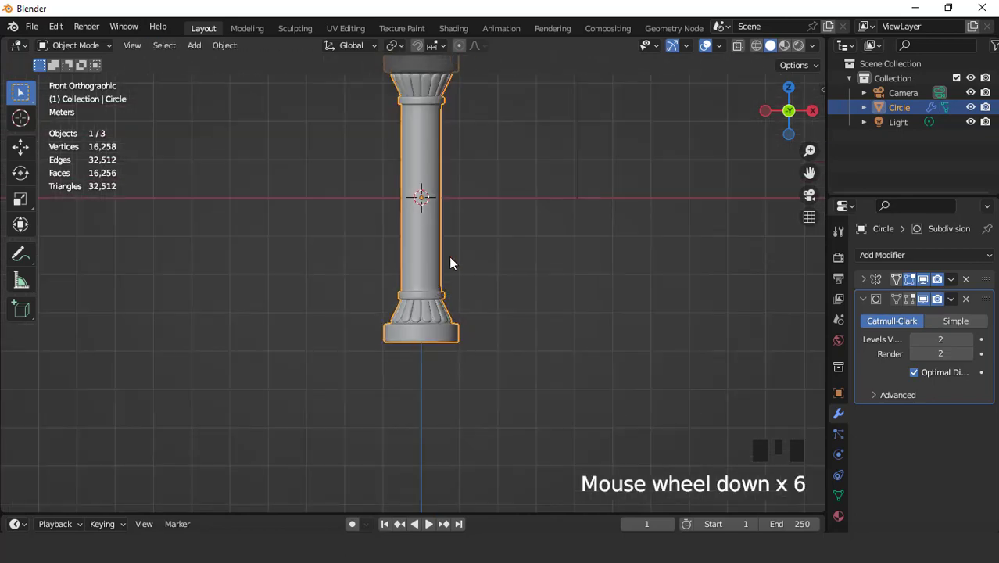
pyautogui.moveTo(448, 289); pyautogui.dragTo(443, 280)
pyautogui.scroll(3)
pyautogui.moveTo(953, 291); pyautogui.dragTo(447, 287)
pyautogui.scroll(3)
pyautogui.press('Tab')
pyautogui.press('2')
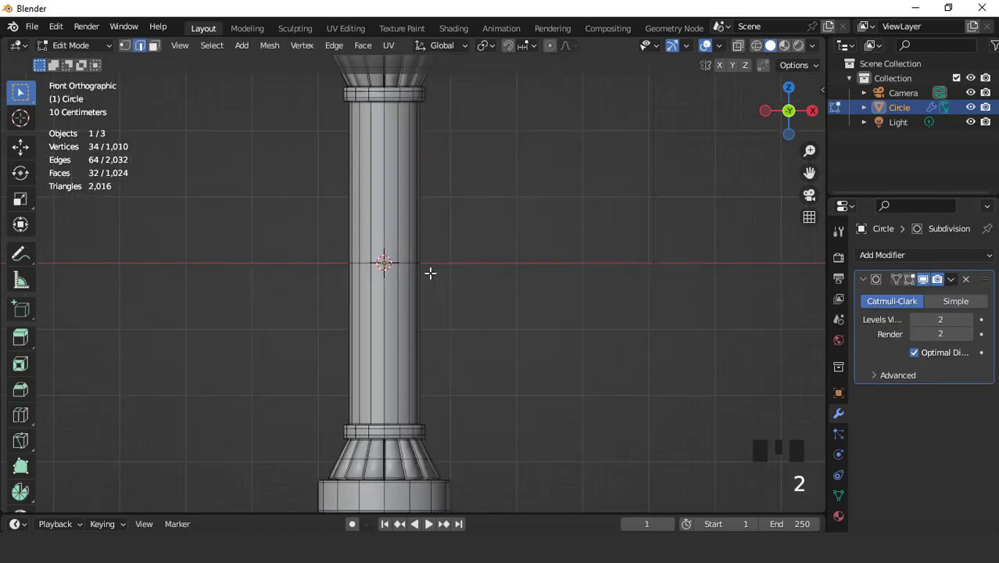
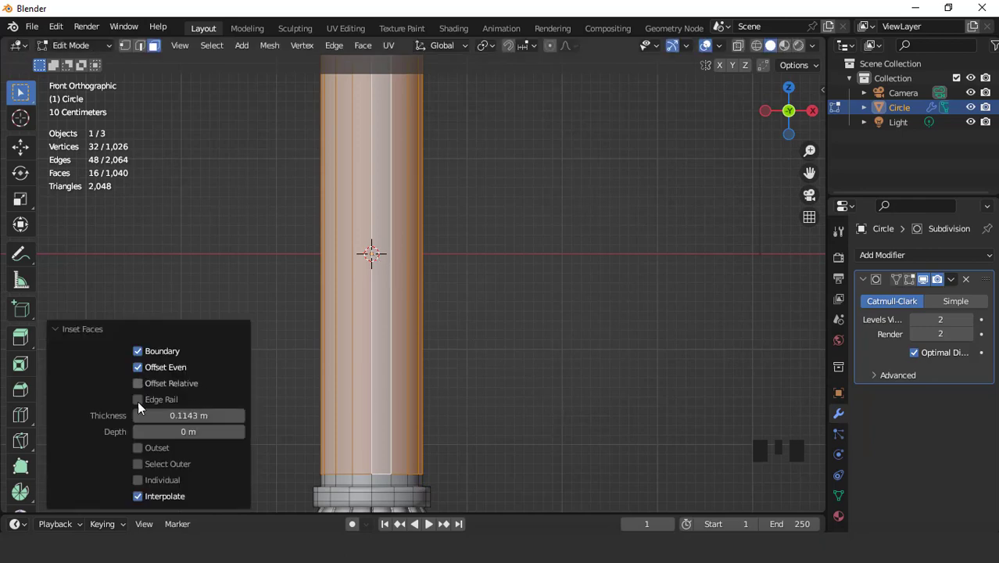
# Step: Inset the shaft faces individually and push them inward to carve vertical flutes
pyautogui.click(146, 486)
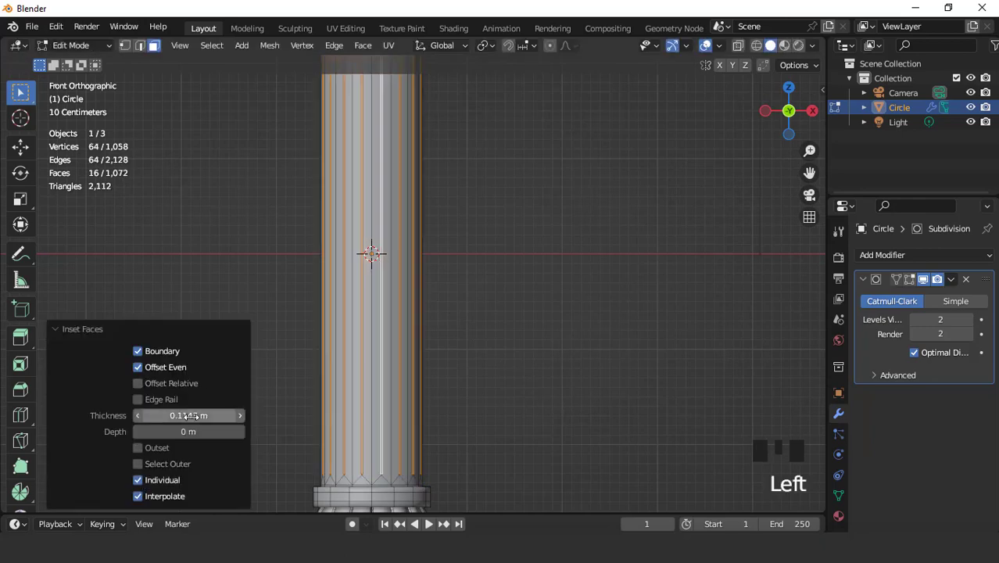
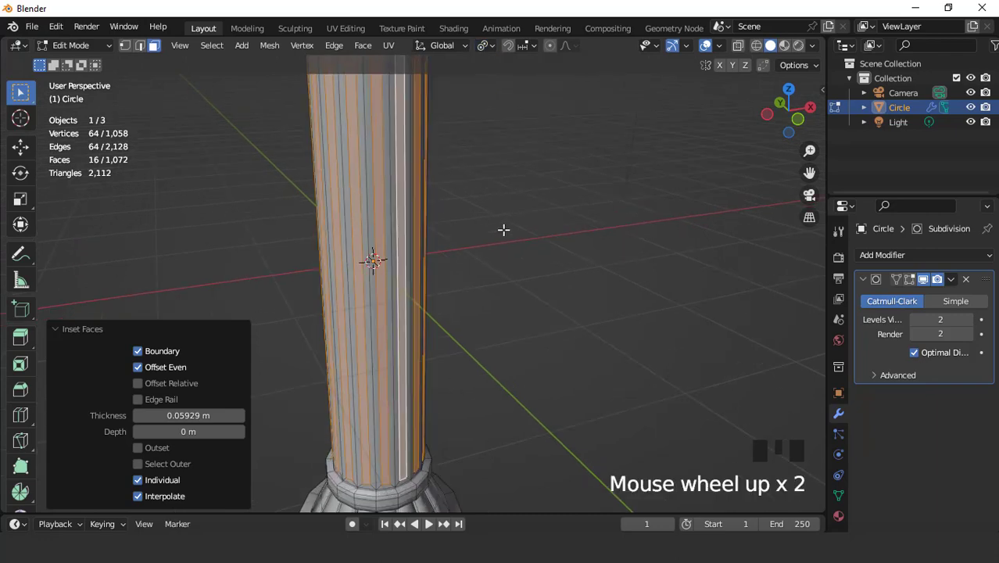
pyautogui.press('e')
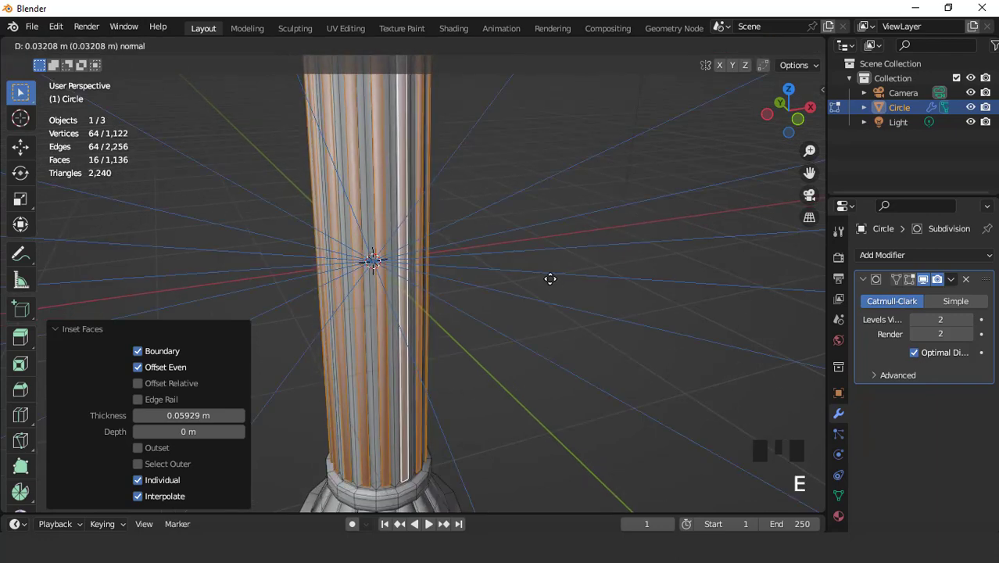
pyautogui.press('e')
pyautogui.press('Tab')
pyautogui.scroll(-3)
pyautogui.press('KP_1')
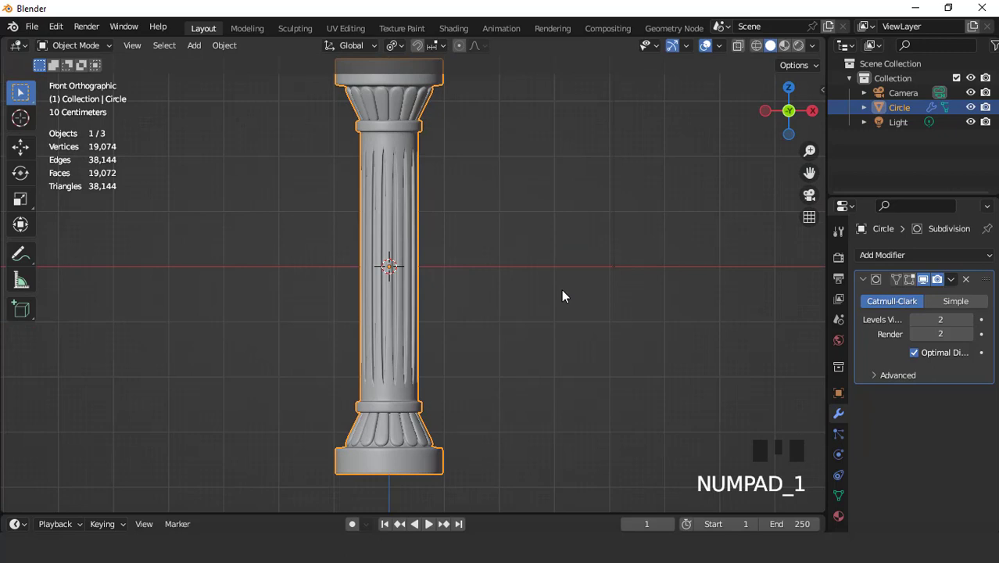
pyautogui.scroll(3)
pyautogui.scroll(-3)
# Step: Add a loop around the shaft middle and widen it into a bulge
pyautogui.press('Tab')
pyautogui.scroll(3)
pyautogui.press('ctrl+r')
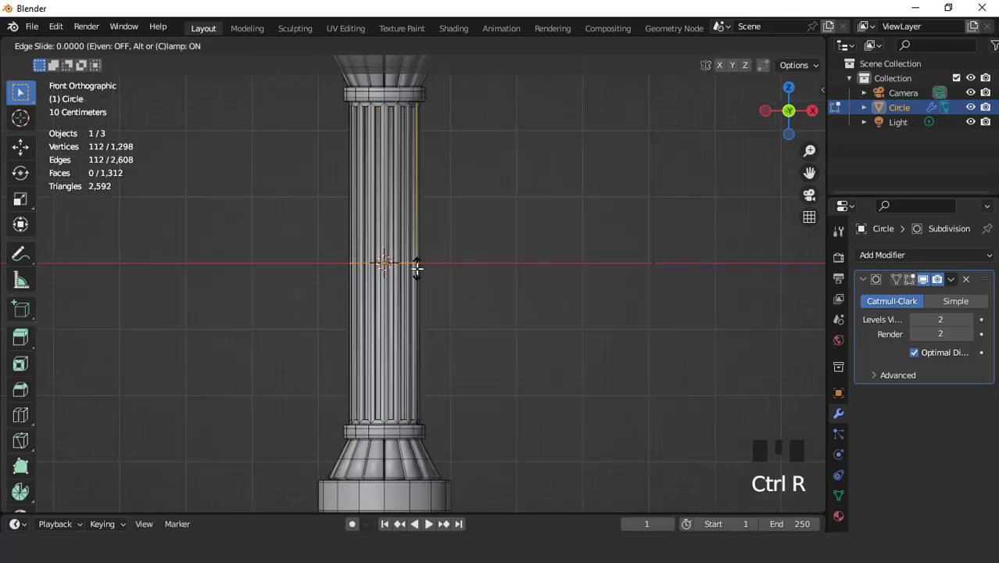
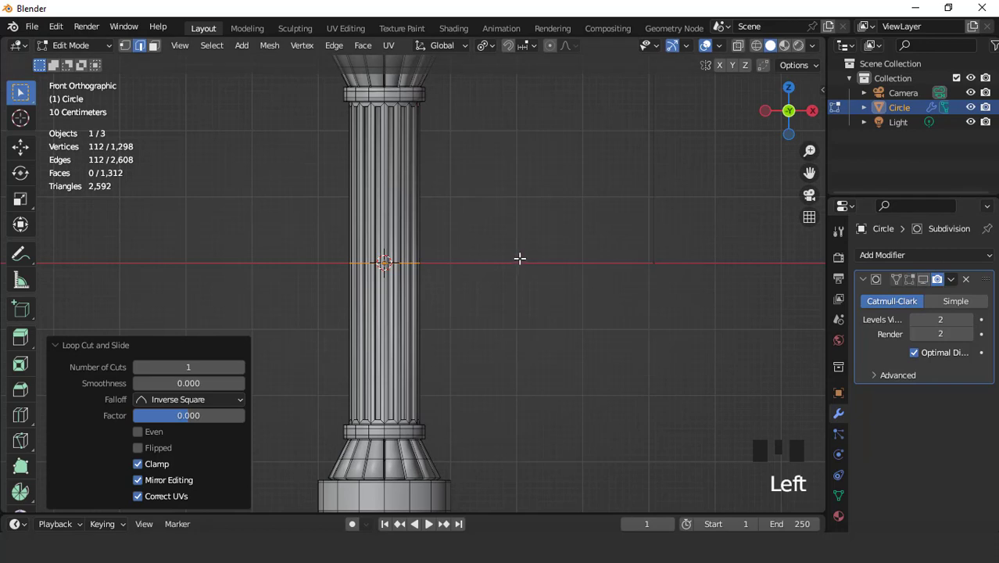
pyautogui.press('s')
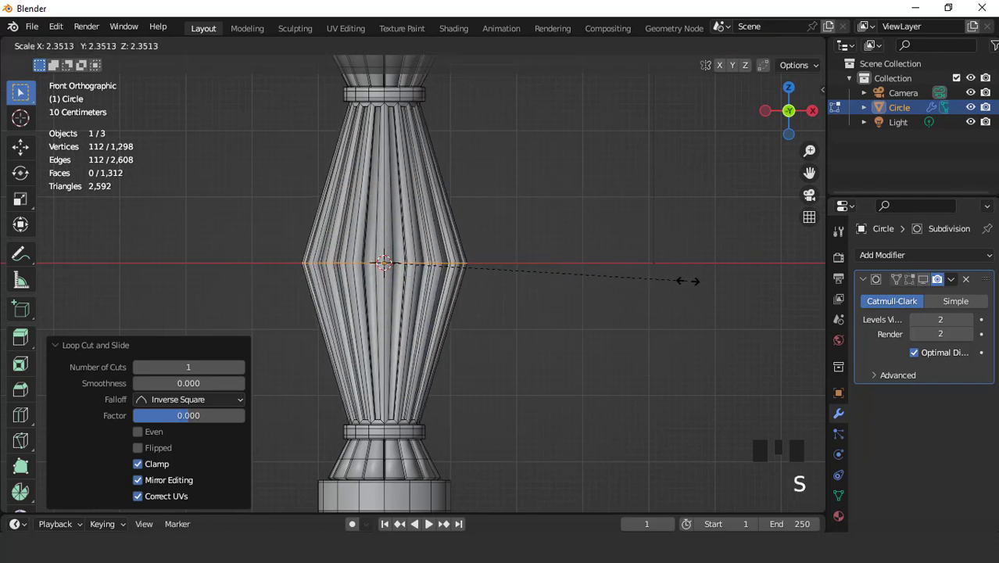
pyautogui.press('ctrl+b')
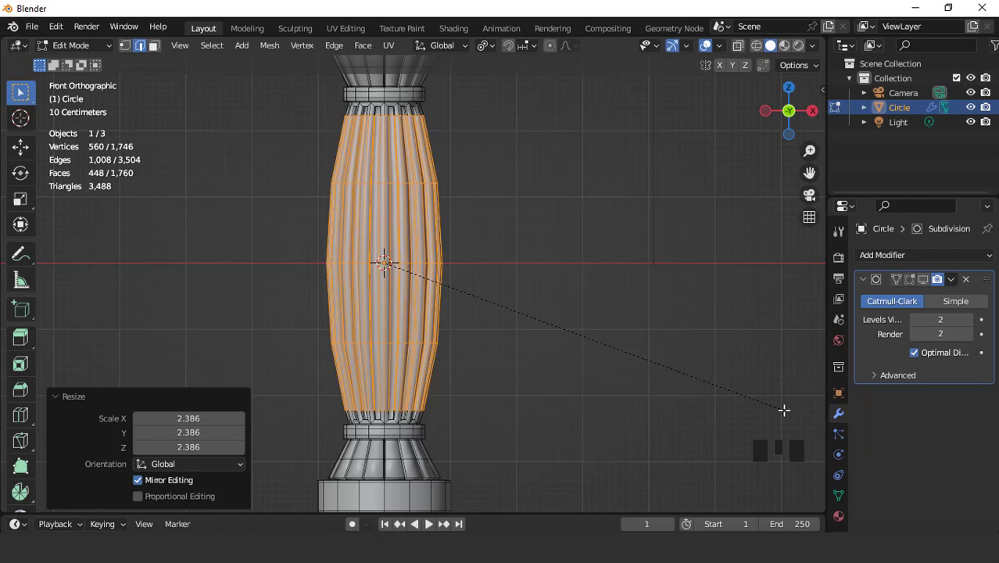
# Step: Show the Subdivision modifier's smoothing on the bulging pillar in the viewport
pyautogui.scroll(-3)
pyautogui.press('Tab')
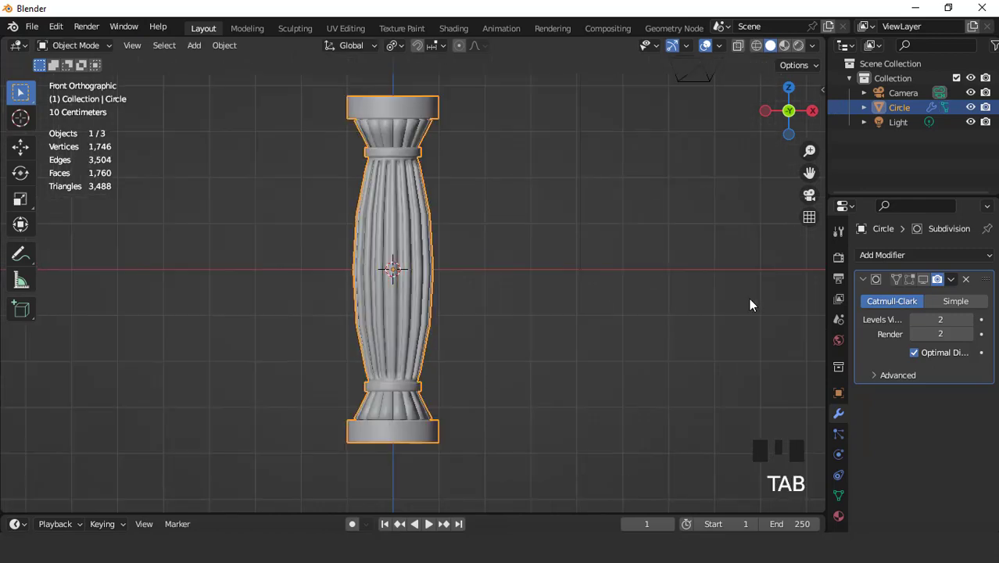
pyautogui.click(924, 288)
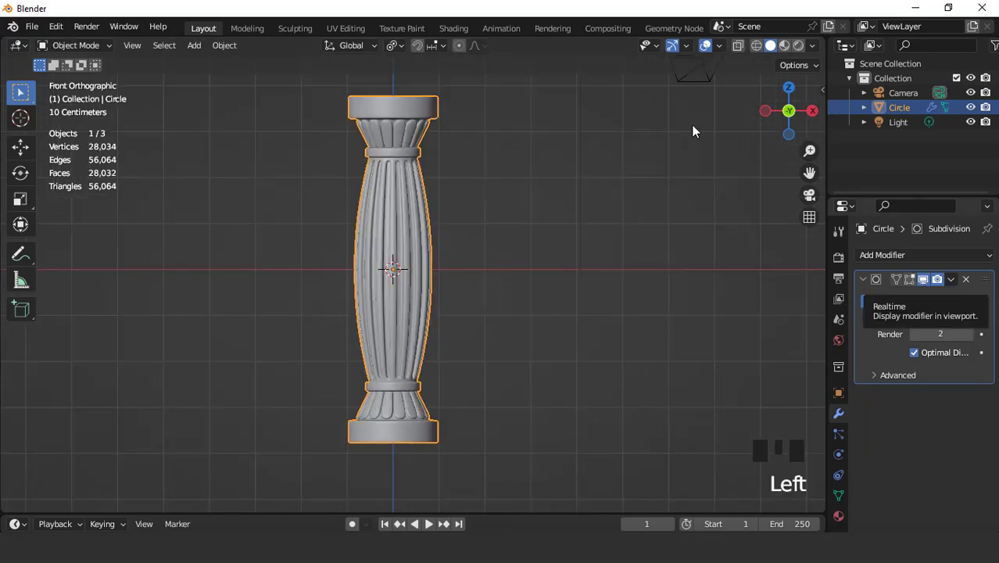
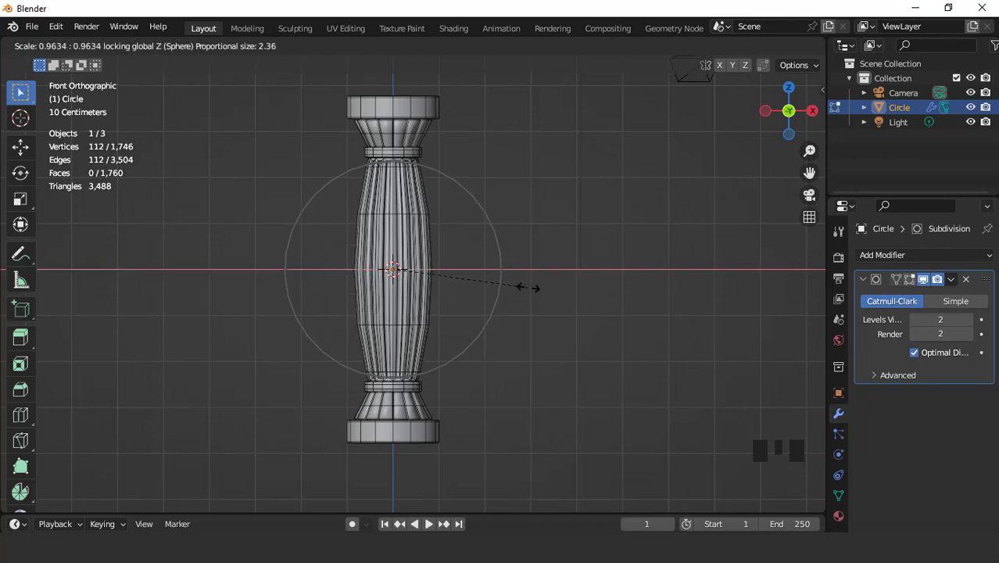
# Step: Confirm the softened sphere-falloff bulge and hide the viewport overlays
pyautogui.press('Tab')
pyautogui.moveTo(712, 48); pyautogui.dragTo(703, 51)
pyautogui.moveTo(445, 269); pyautogui.dragTo(403, 290)
pyautogui.press('KP_1')
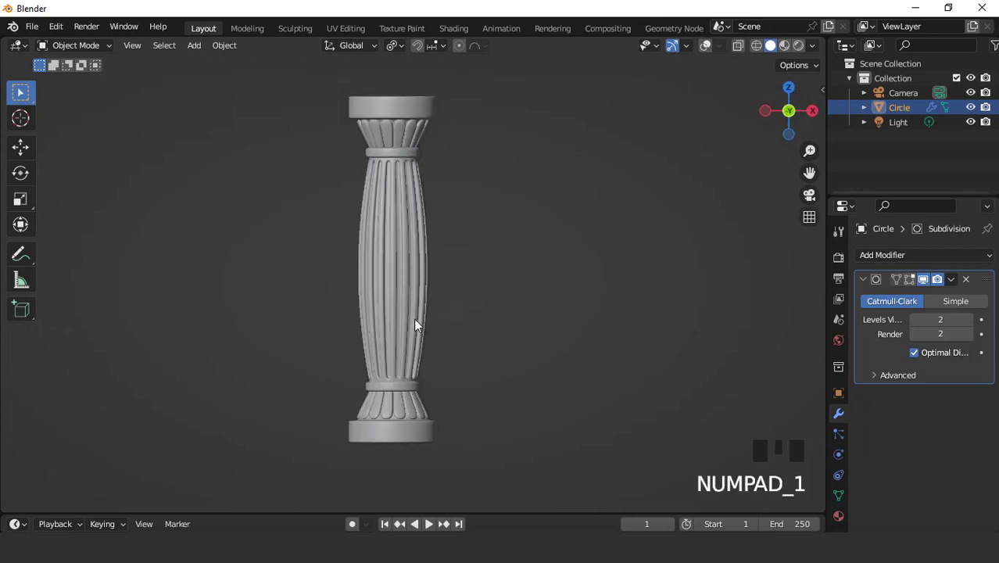
# Step: Set viewport lighting to MatCap with the dark grey-blue matcap
pyautogui.scroll(3)
pyautogui.scroll(-3)
pyautogui.moveTo(406, 322); pyautogui.dragTo(816, 49)
pyautogui.moveTo(816, 48); pyautogui.dragTo(664, 252)
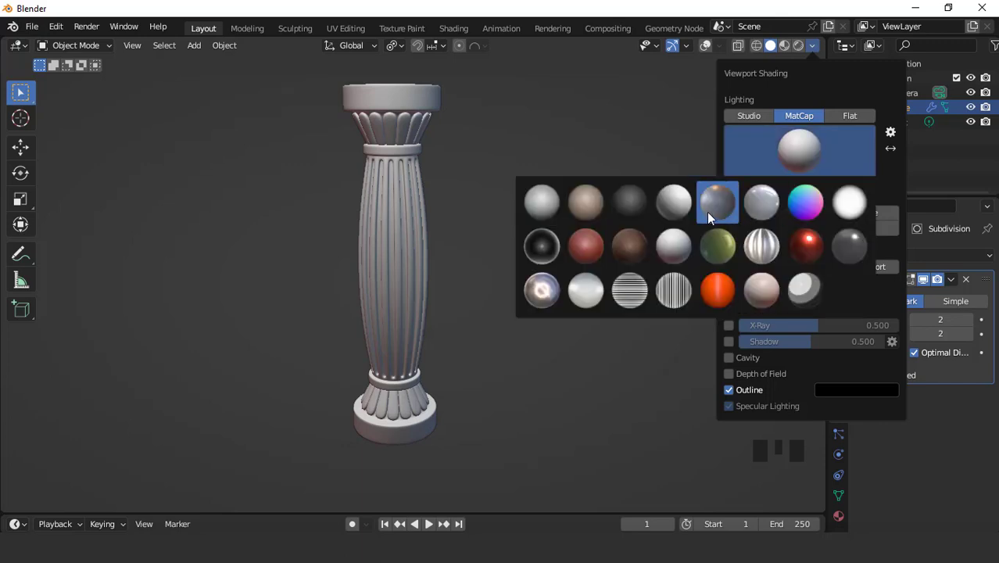
pyautogui.moveTo(445, 242); pyautogui.dragTo(532, 227)
# Step: Orbit and zoom around the finished MatCap-shaded pillar
pyautogui.press('KP_1')
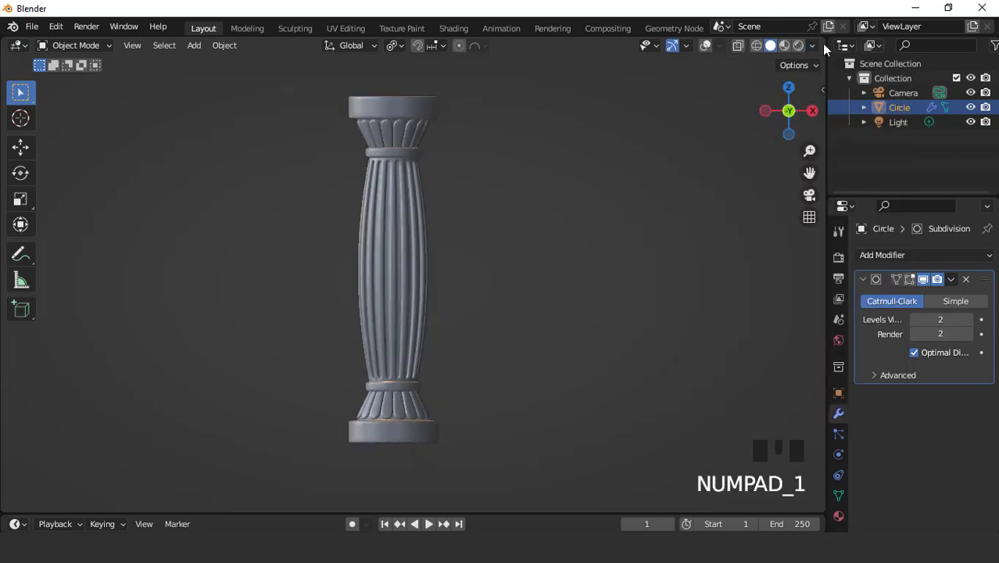
pyautogui.moveTo(539, 167); pyautogui.dragTo(423, 193)
pyautogui.press('KP_1')
pyautogui.scroll(3)
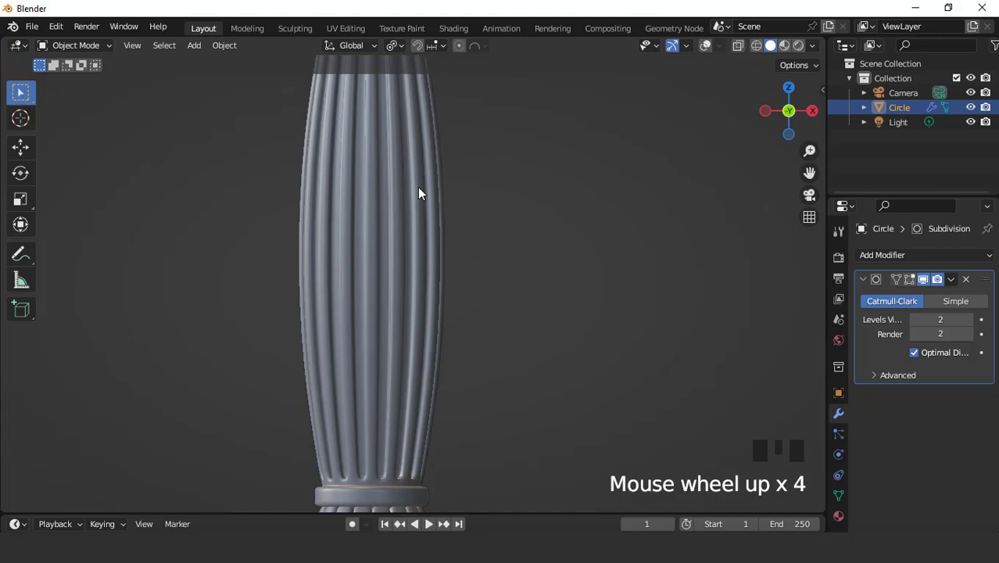